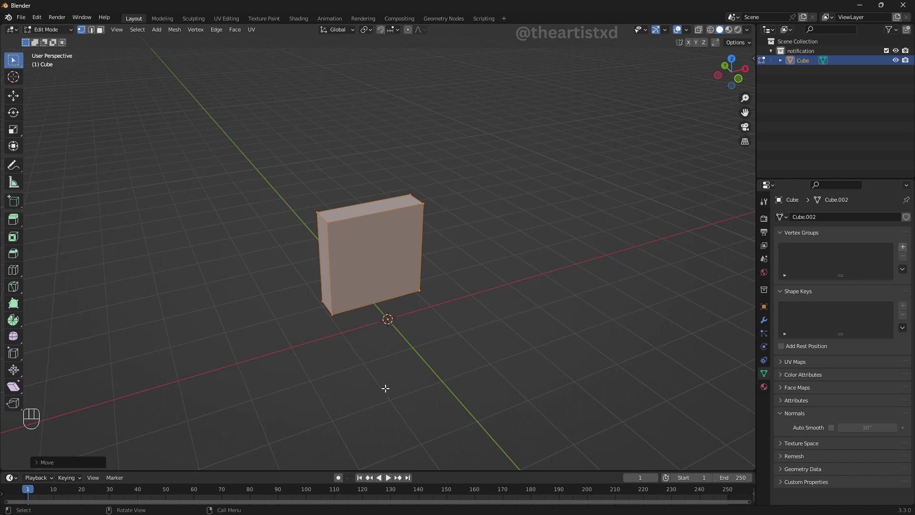
Step: Bevel the cube's edges with extra segments into a soft rounded slab and view it from the front
key(ctrl+b)
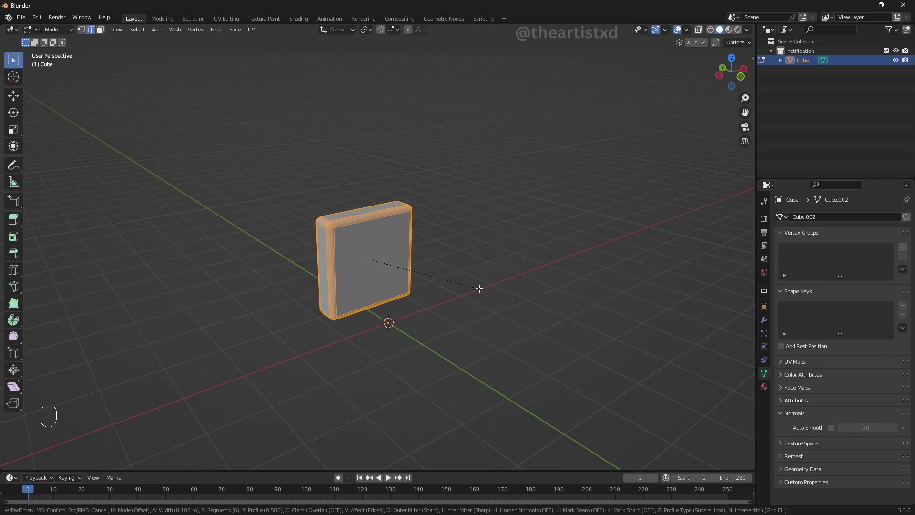
key(Tab)
drag(436, 337, 425, 331)
middle_click(425, 331)
middle_click(418, 327)
middle_click(436, 359)
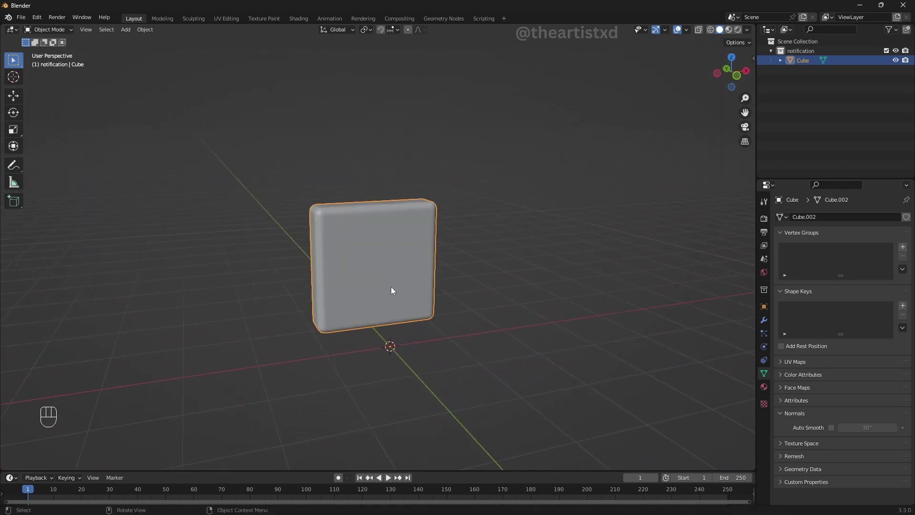
drag(389, 253, 436, 305)
key(KP_1)
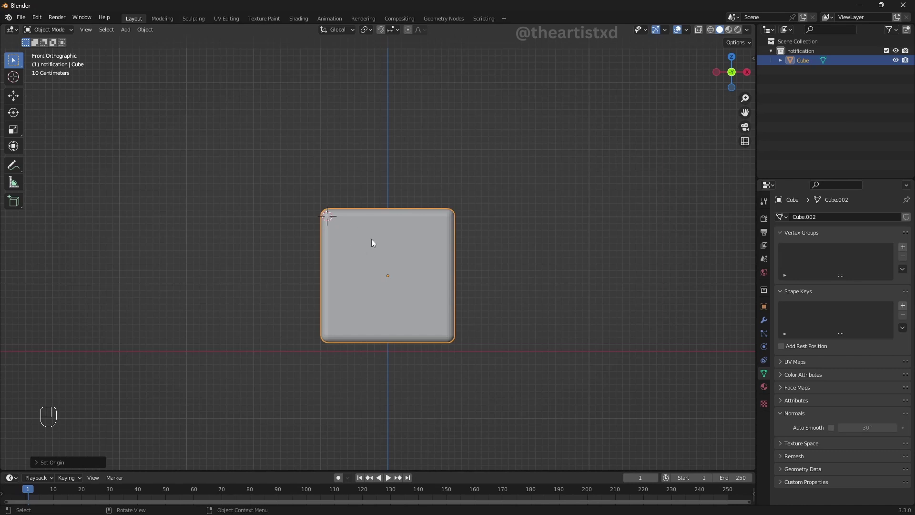
Step: Add a circle mesh for the badge and rotate it 90° on X to stand upright
key(shift+a)
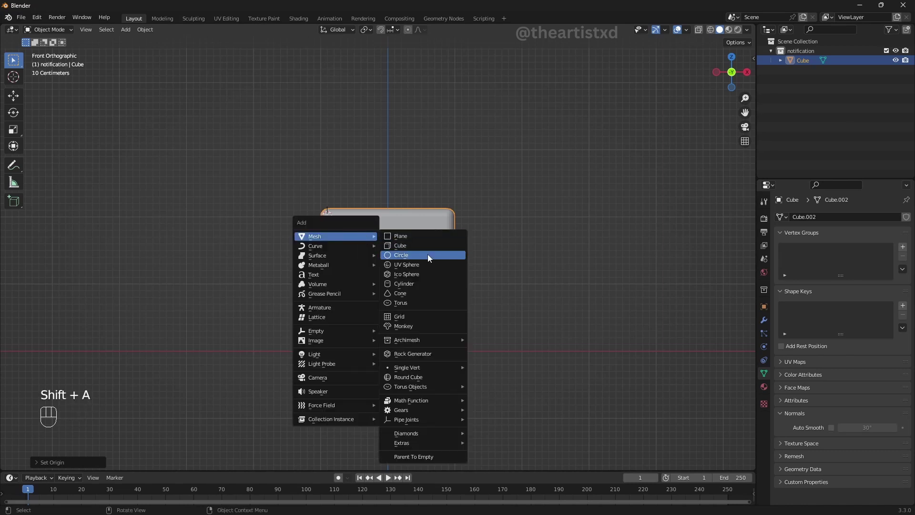
key(Tab)
key(r)
key(x)
key(9)
key(Return)
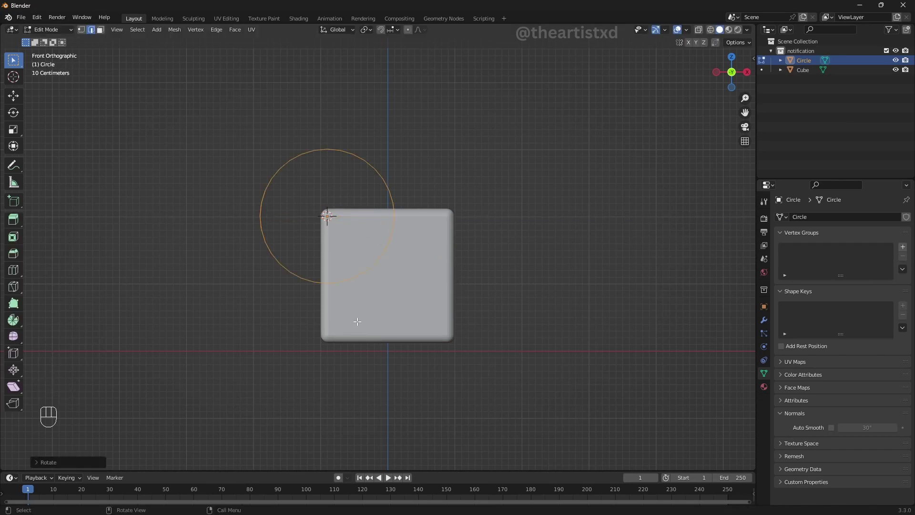
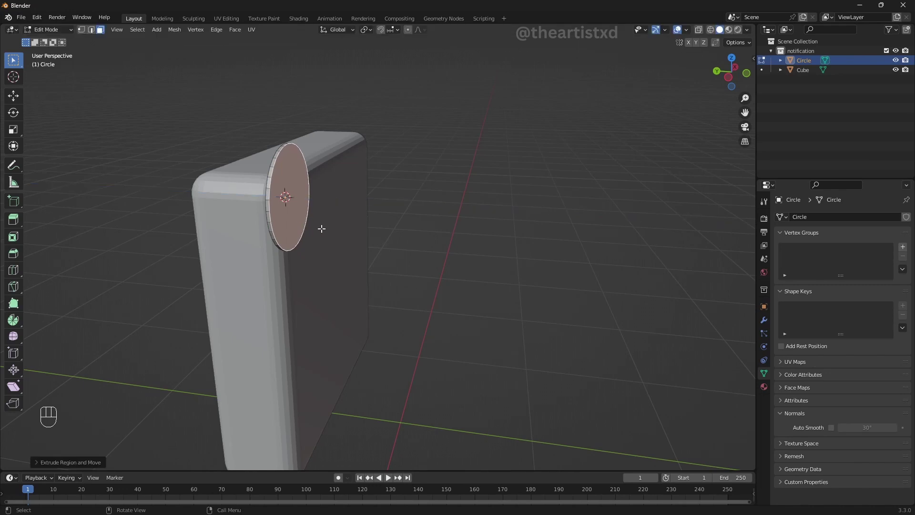
Step: Fill and extrude the badge disc, then bevel its rim edges into a soft rounded edge
key(a)
key(2)
key(ctrl+b)
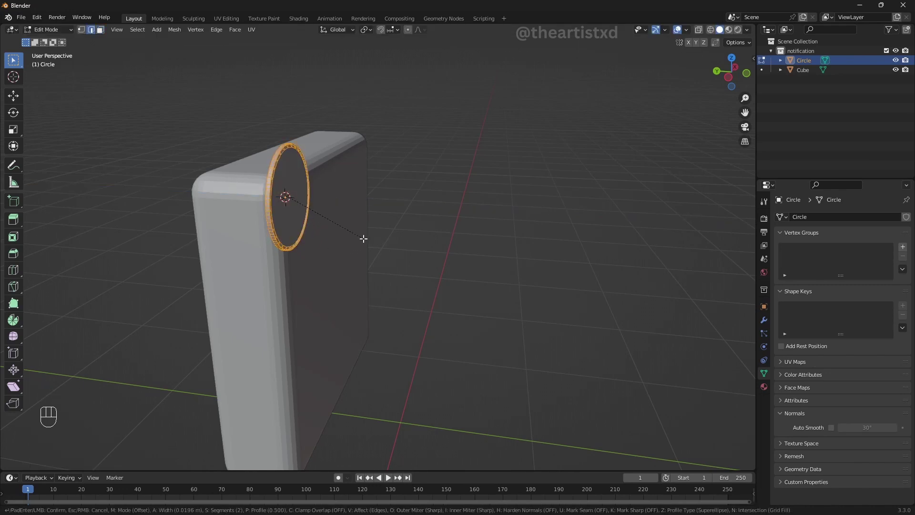
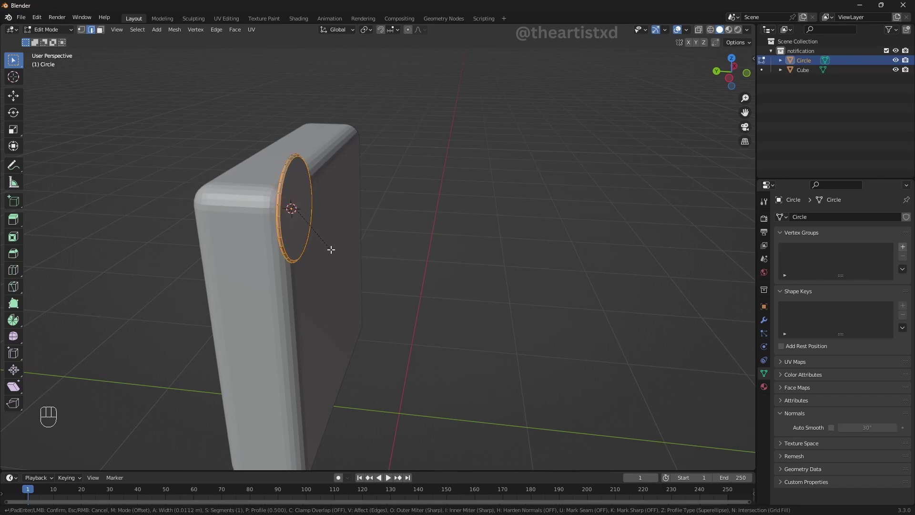
key(Tab)
middle_click(327, 275)
drag(340, 265, 356, 277)
drag(356, 277, 302, 275)
drag(277, 241, 269, 200)
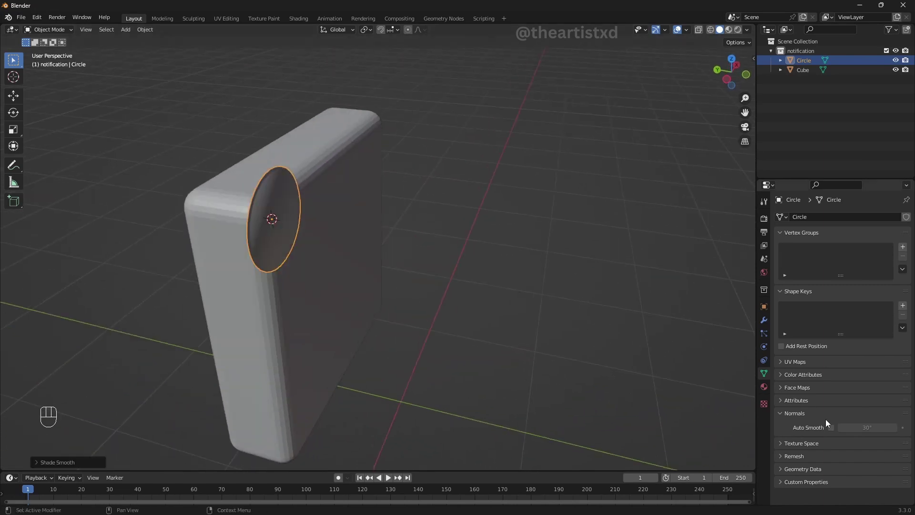
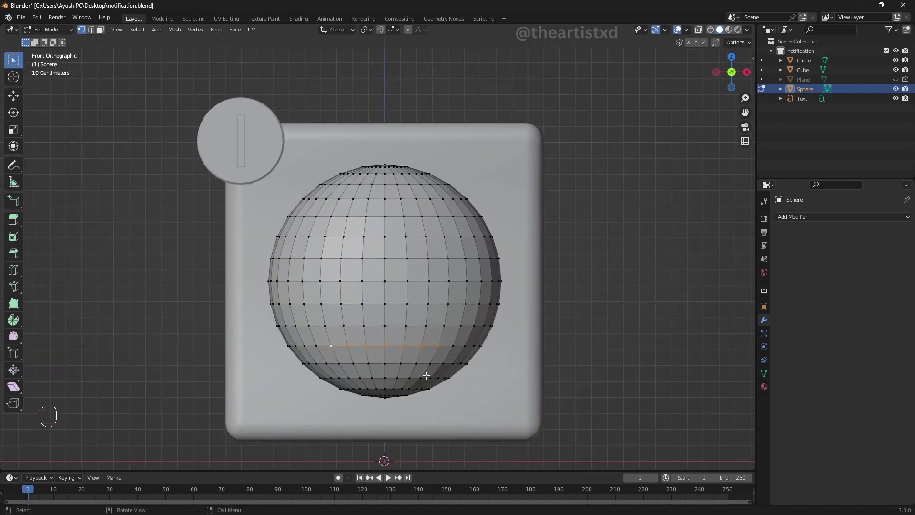
Step: Pull the sphere's lower loop down into a mouth curve and extrude the mouth faces inward along Y
key(z)
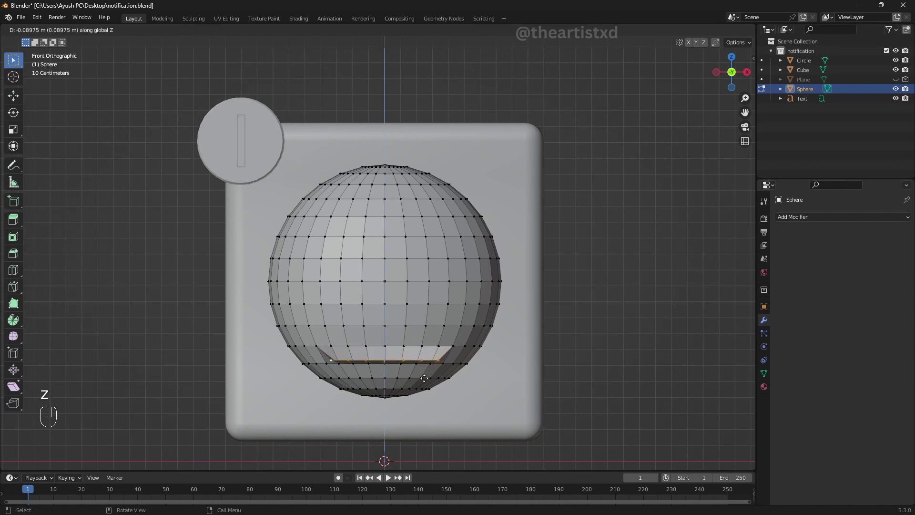
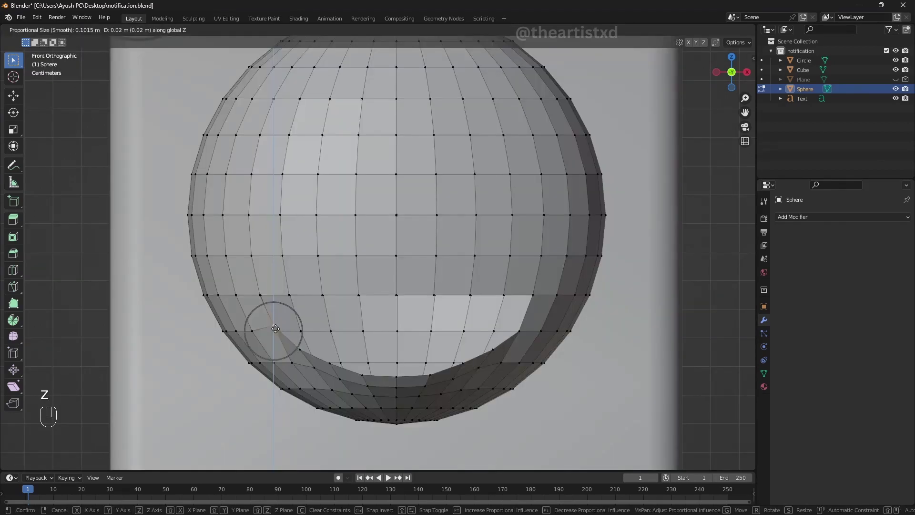
key(shift+y)
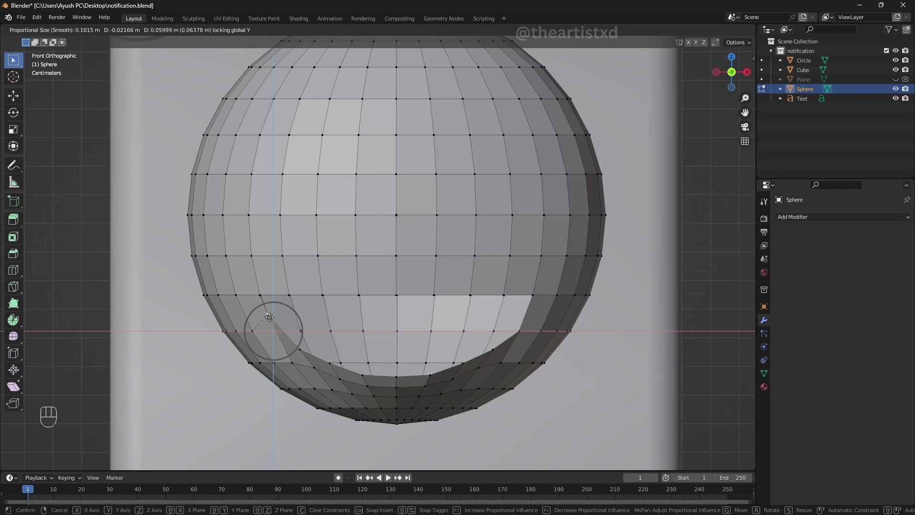
click(275, 318)
key(g)
key(shift+y)
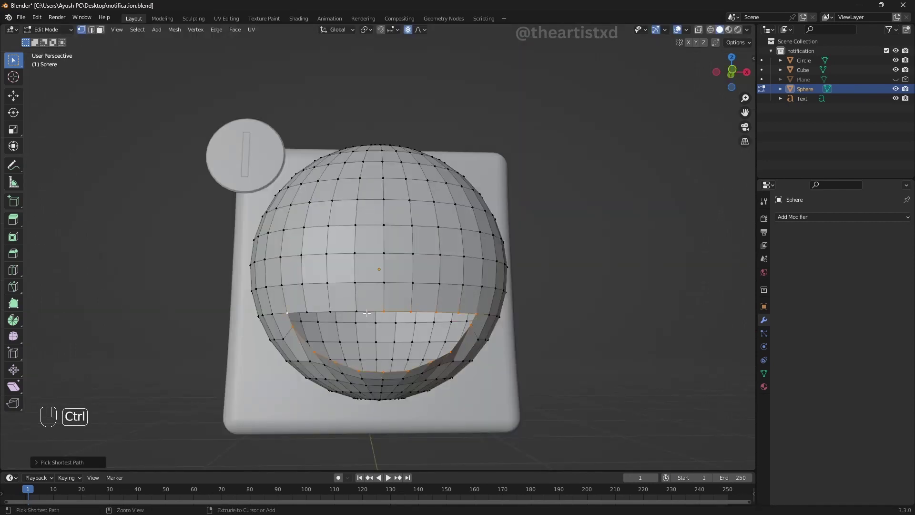
key(e)
key(y)
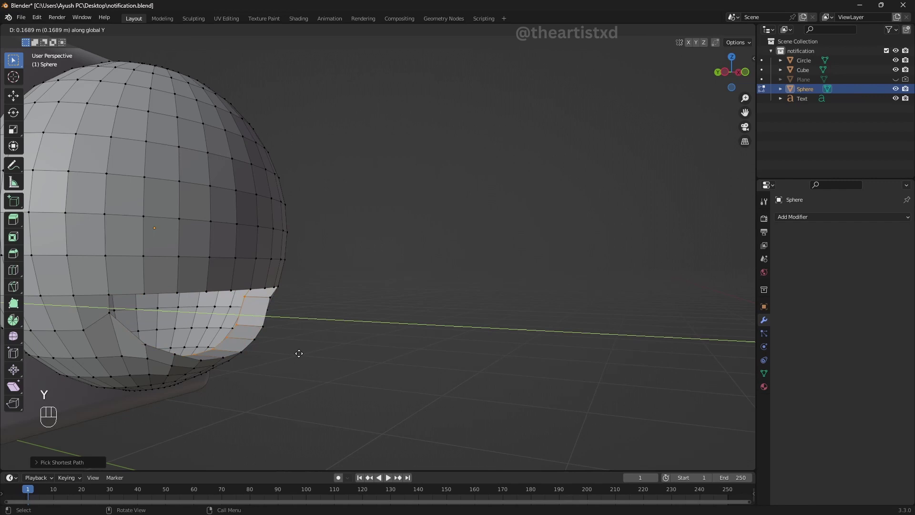
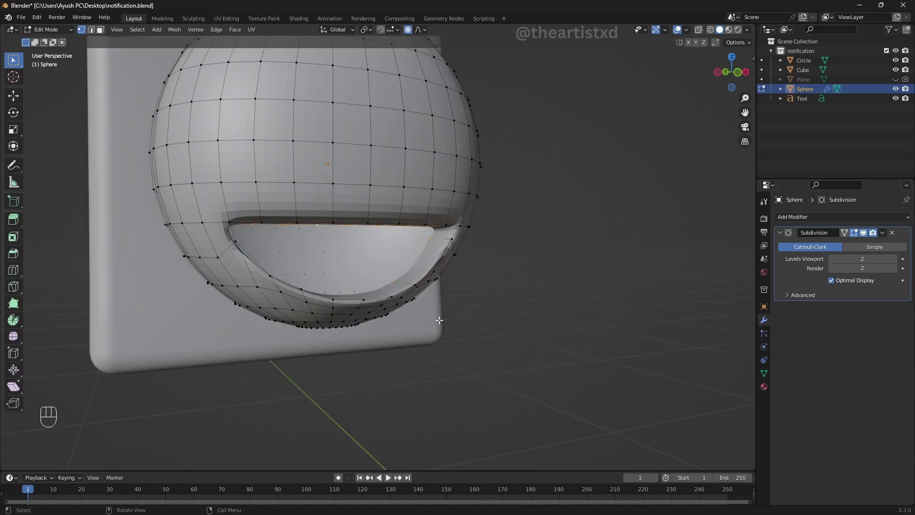
Step: Scale the inner mouth faces down slightly to give the cutout a lip
key(s)
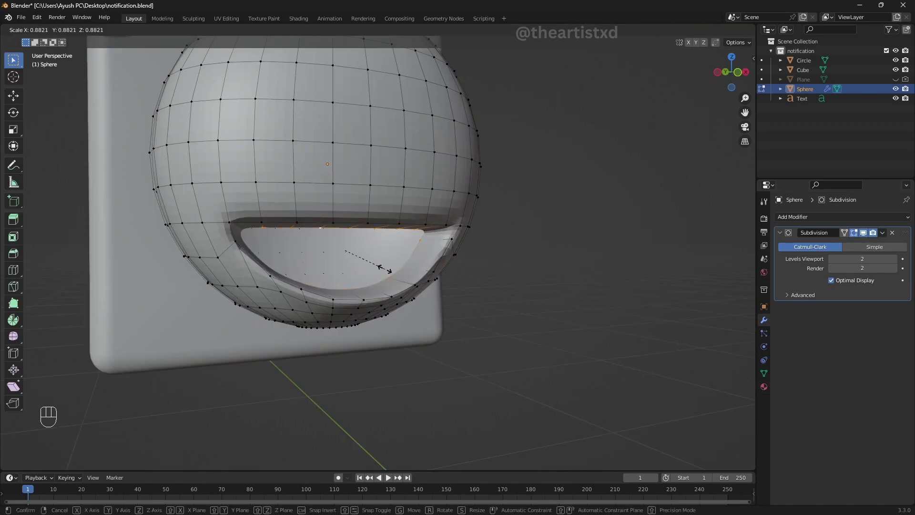
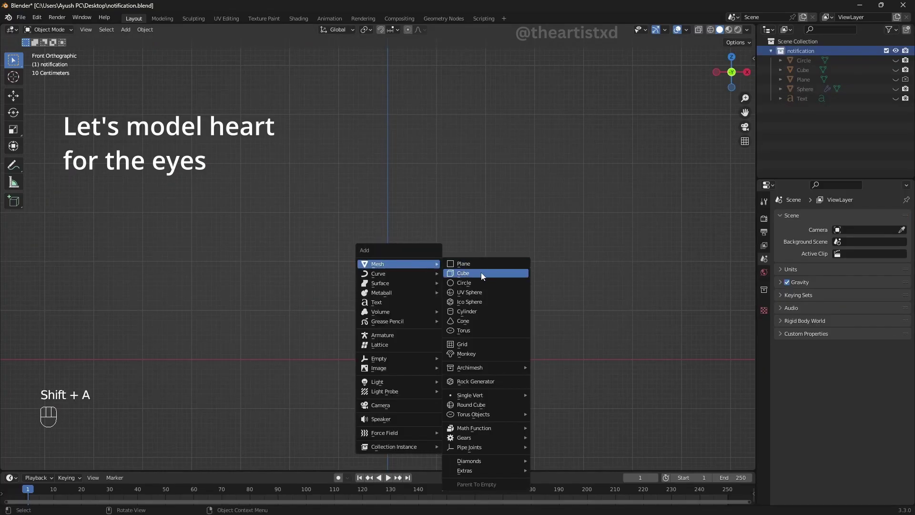
Step: Extrude the cube's faces along normals and bevel them into a rounded heart shape
drag(464, 326, 460, 318)
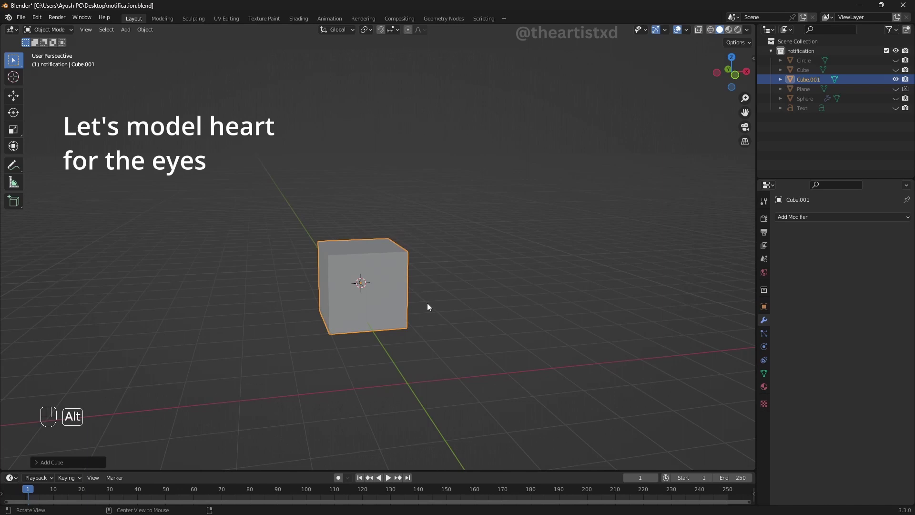
key(Tab)
key(3)
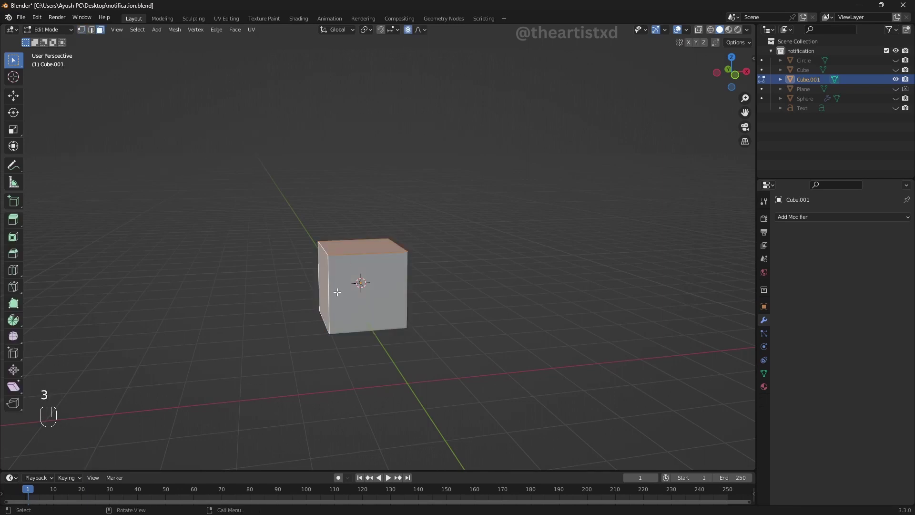
key(alt+e)
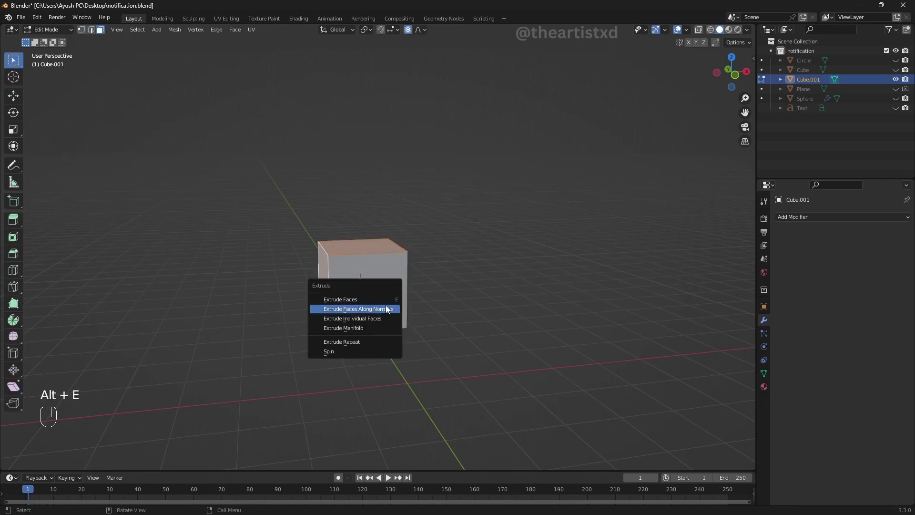
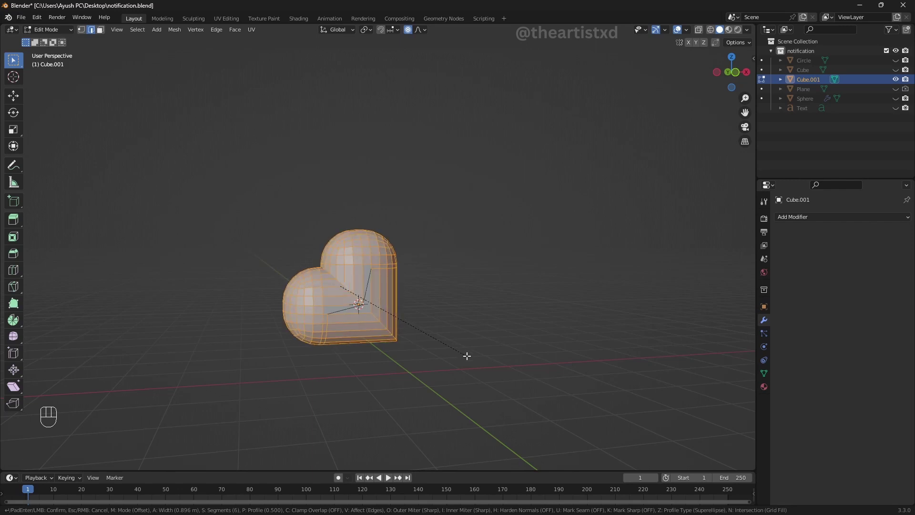
key(Tab)
Step: Inspect the heart, then rotate it on X so it stands upright facing the front
drag(411, 342, 389, 328)
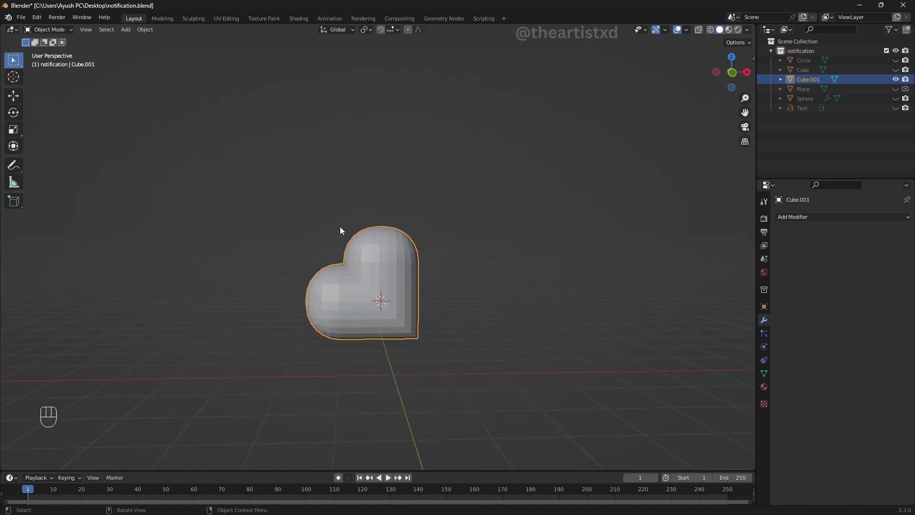
drag(365, 268, 369, 226)
drag(398, 306, 455, 342)
drag(455, 342, 390, 284)
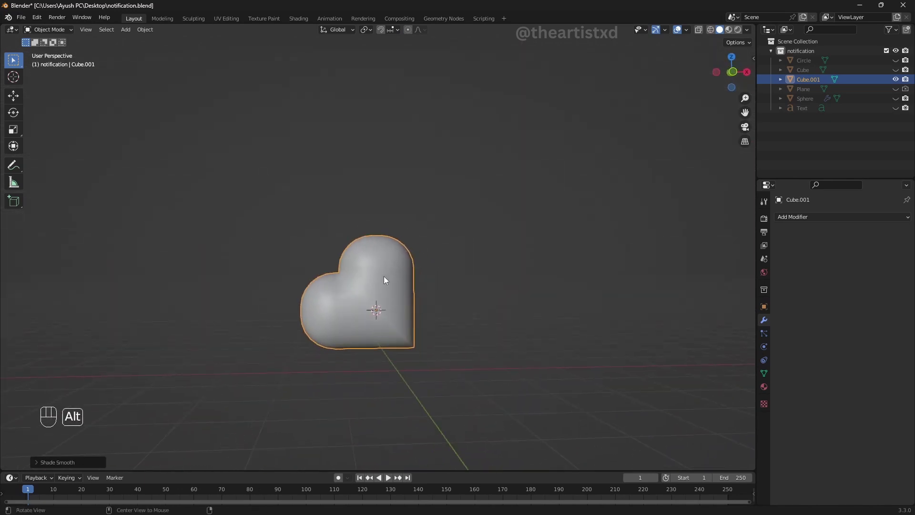
key(KP_1)
key(r)
key(x)
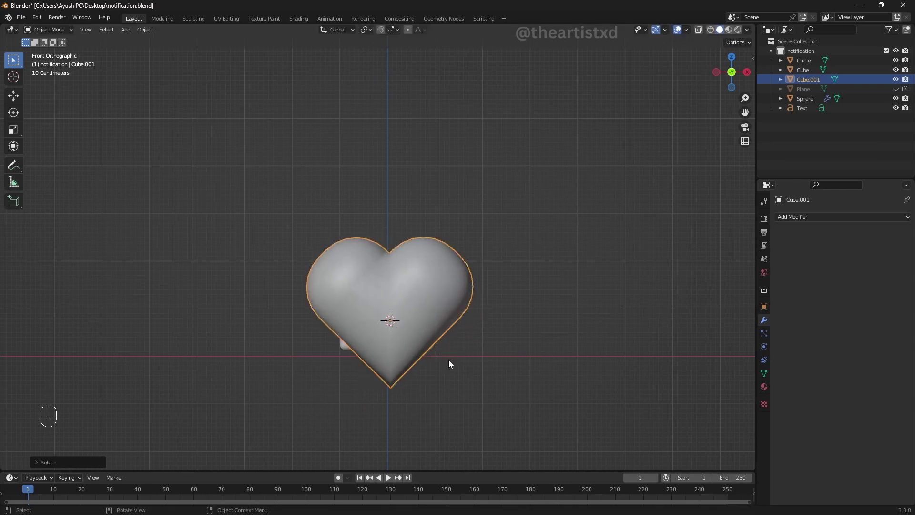
Step: Shrink the heart to eye size and move it onto the right eye spot of the face
key(s)
drag(433, 343, 465, 325)
key(KP_1)
key(g)
key(z)
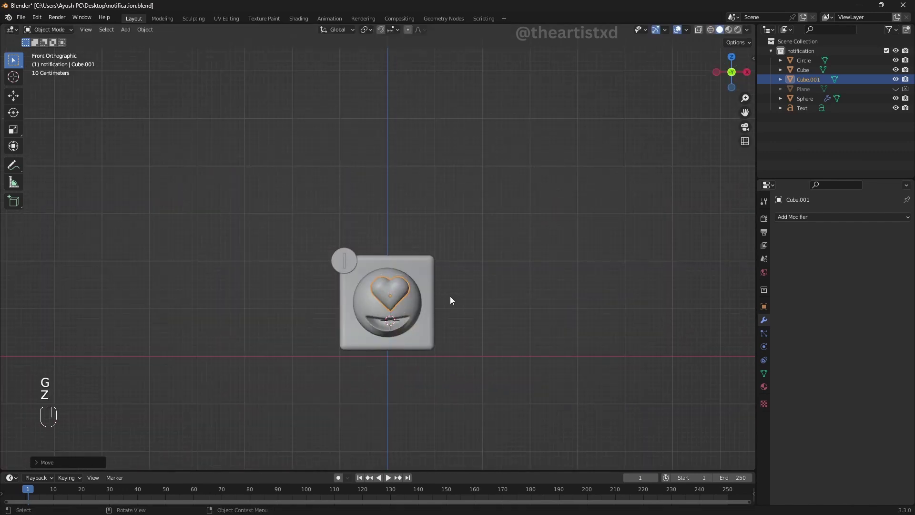
key(s)
key(x)
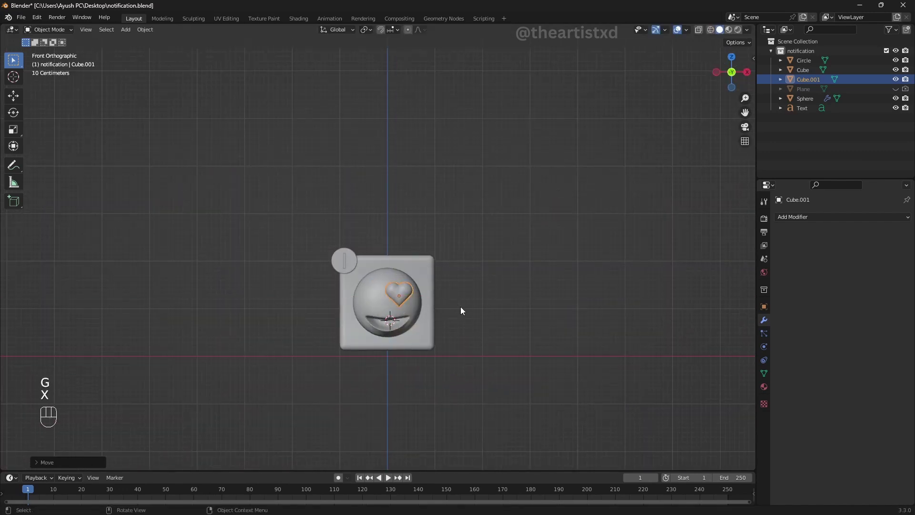
key(s)
Step: Duplicate the heart along X and place the copy over the left eye
key(shift+d)
key(x)
key(g)
key(x)
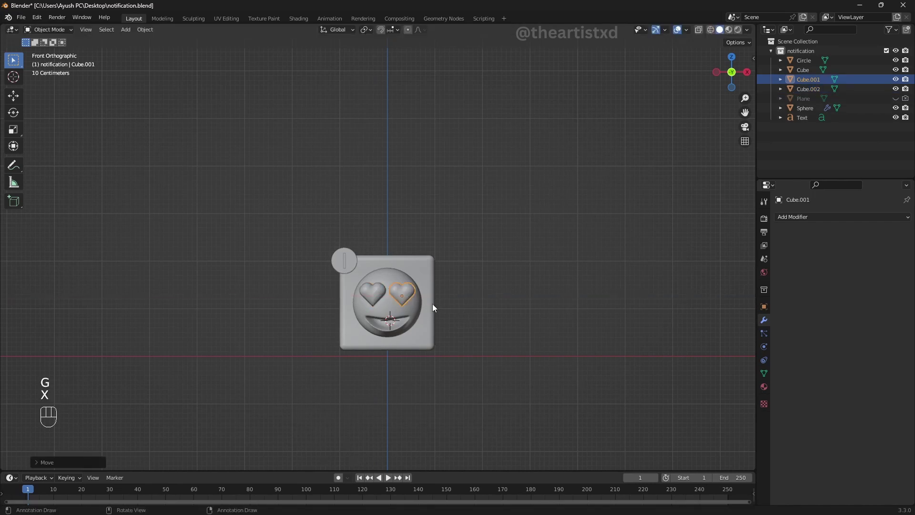
drag(425, 313, 417, 305)
Step: From the top view, adjust the heart eyes along Y so they sit on the sphere surface
key(KP_7)
key(g)
key(y)
drag(387, 216, 378, 152)
drag(416, 277, 402, 302)
drag(403, 282, 400, 248)
drag(416, 259, 413, 283)
drag(447, 359, 445, 347)
middle_click(419, 338)
middle_click(412, 311)
drag(408, 278, 475, 319)
drag(397, 329, 432, 339)
drag(452, 360, 442, 332)
Step: Save the file, add a new cube for the teeth and enter Edit Mode on it
key(ctrl+s)
middle_click(408, 327)
key(KP_1)
click(455, 349)
drag(444, 292, 442, 260)
key(shift+a)
key(Tab)
Step: Rotate the cube on Z and scale it down along Z and X into a thin horizontal teeth bar
key(r)
key(z)
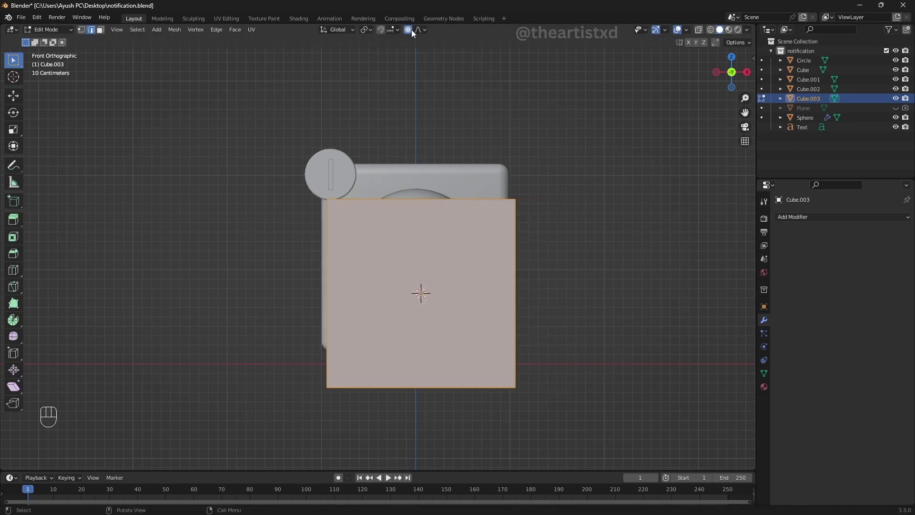
key(r)
key(z)
key(s)
key(z)
key(s)
key(x)
key(z)
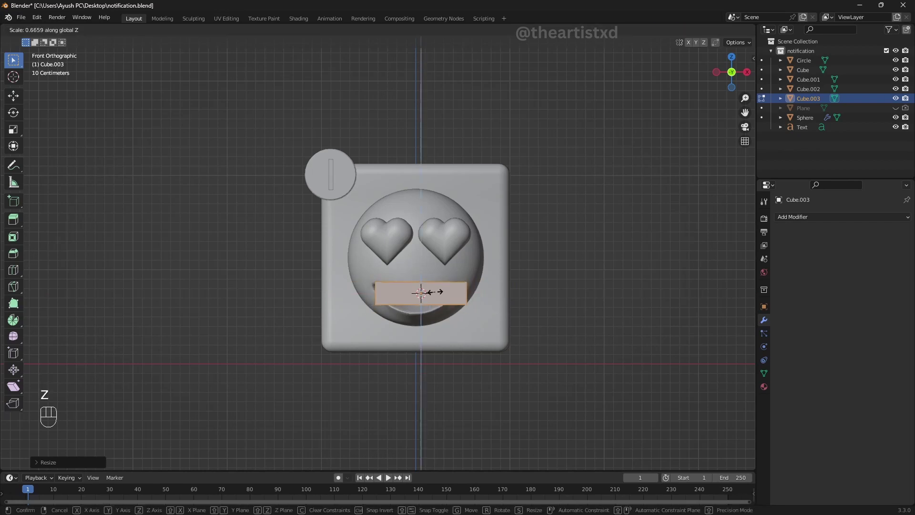
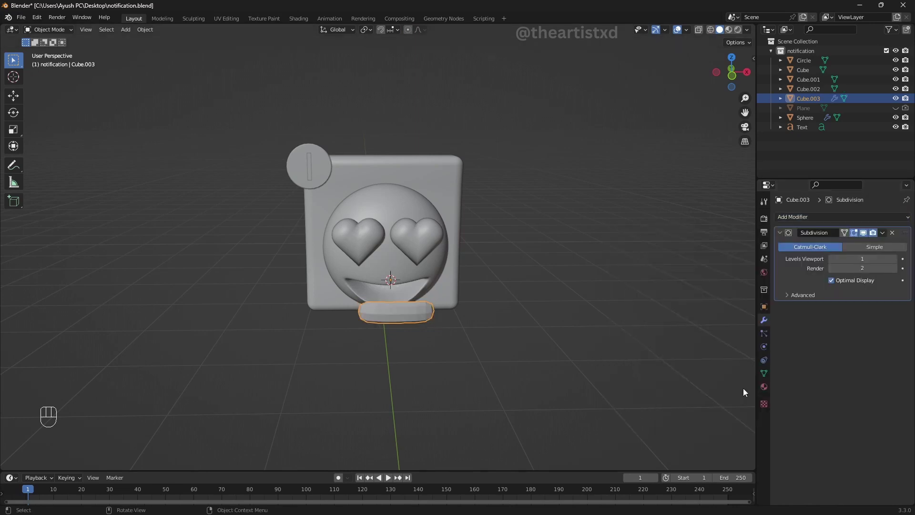
Step: Set the teeth bar's Subdivision viewport level to 2
click(898, 262)
drag(459, 342, 464, 326)
click(464, 326)
Step: Move the teeth bar back along Y so it sits inside the mouth opening
key(g)
key(y)
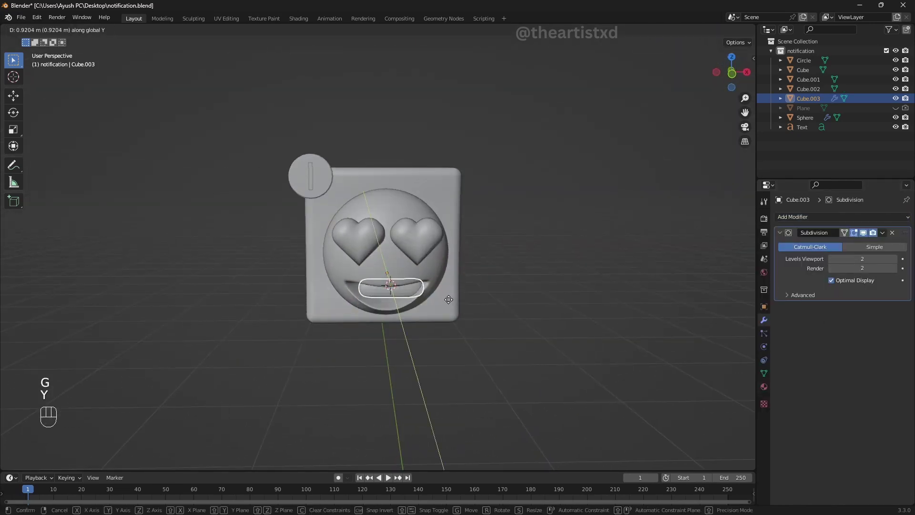
drag(429, 326, 424, 306)
key(y)
drag(427, 340, 463, 312)
click(463, 313)
Step: Check the bar from several angles and nudge its height along Z within the mouth
middle_click(482, 313)
drag(482, 313, 454, 331)
drag(454, 331, 422, 327)
drag(421, 327, 486, 318)
drag(446, 331, 444, 326)
key(g)
key(z)
middle_click(412, 322)
click(423, 333)
Step: Select the left heart eye and enter Edit Mode on its mesh
drag(399, 301, 345, 291)
drag(344, 291, 409, 273)
click(417, 277)
drag(422, 316, 471, 343)
click(471, 343)
key(Tab)
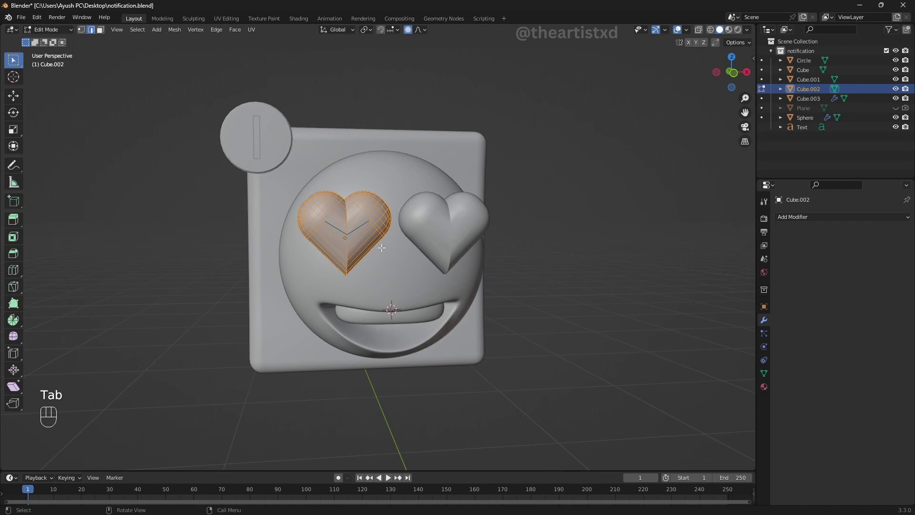
Step: Bevel the bottom tip edges of both heart eyes to round them off
key(ctrl+z)
key(ctrl+b)
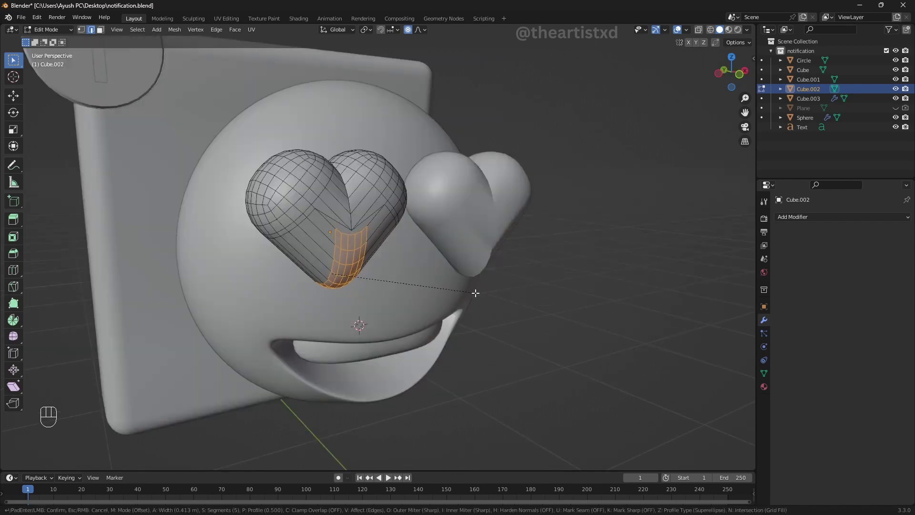
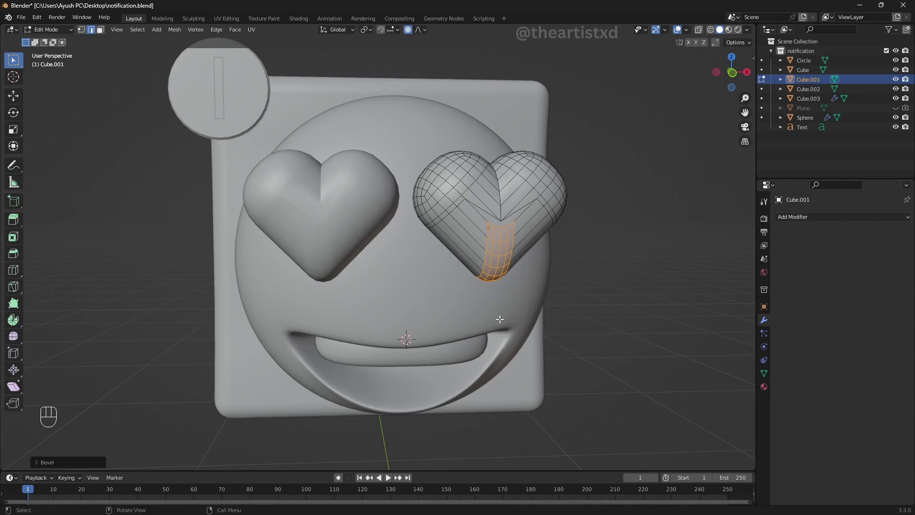
key(Tab)
key(KP_1)
Step: Save, then move the sphere face, heart eyes and teeth bar together forward along Y off the slab
drag(446, 277, 463, 285)
middle_click(462, 286)
middle_click(455, 278)
drag(454, 290, 461, 277)
key(ctrl+s)
middle_click(444, 312)
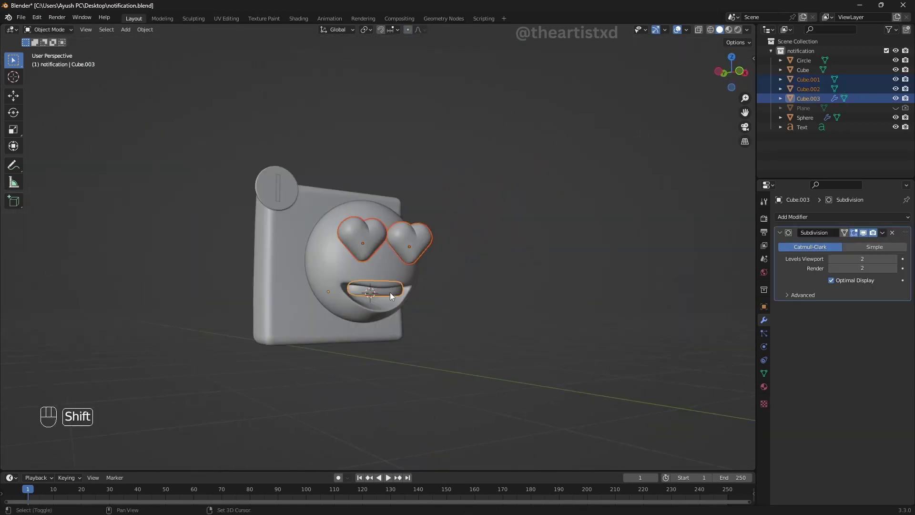
drag(412, 319, 443, 339)
key(g)
key(y)
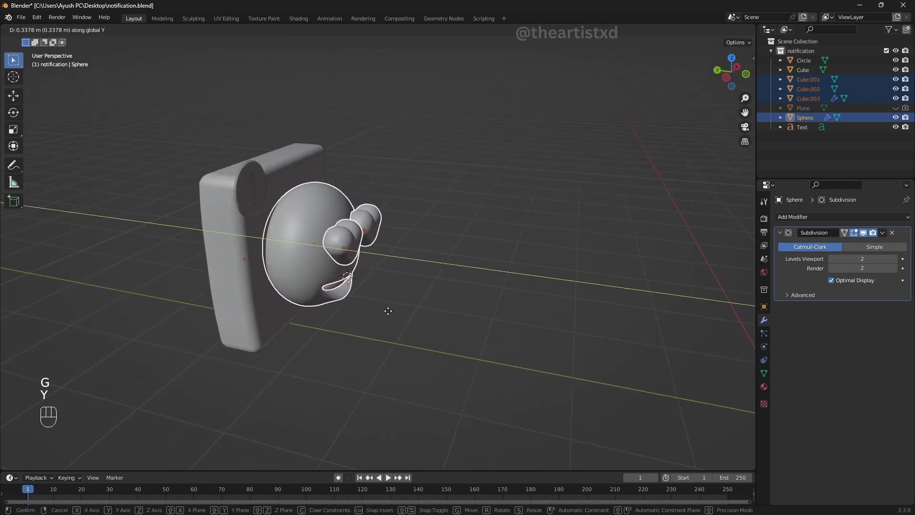